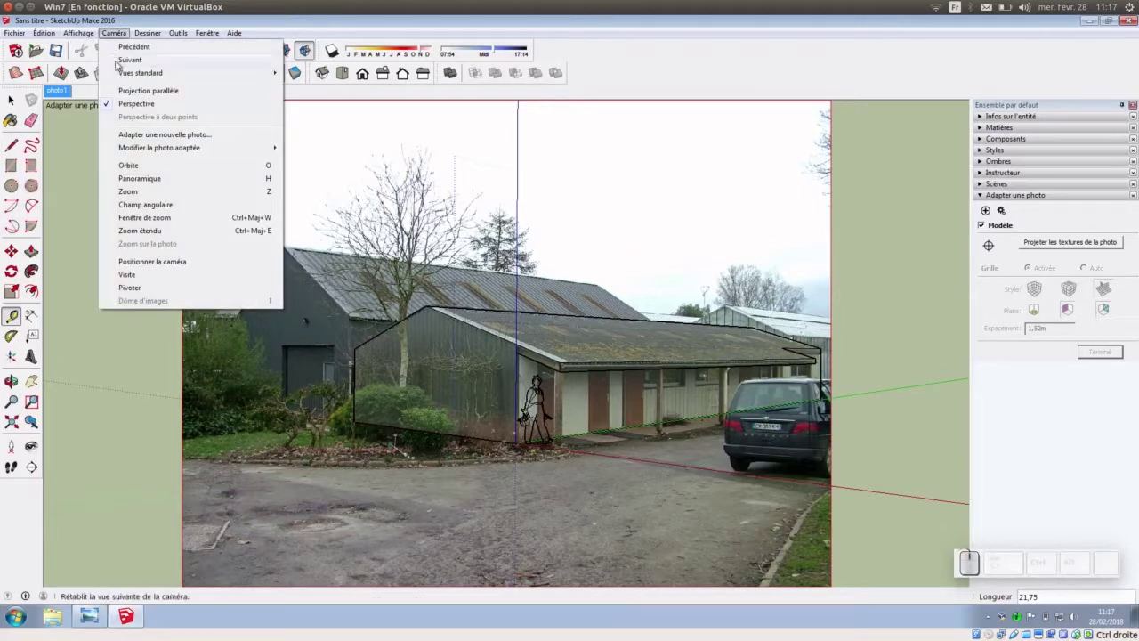
- Start a new photo match using Photo2.jpg, the gable-end photo of the hangar
left_click(831, 318)
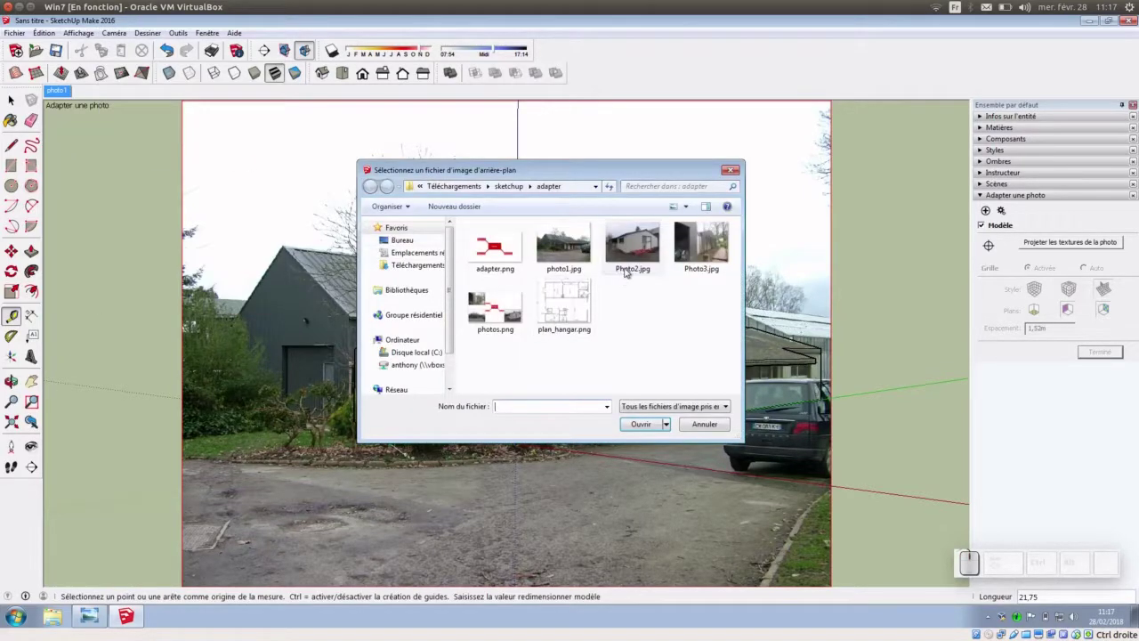
left_click(831, 317)
left_click(832, 318)
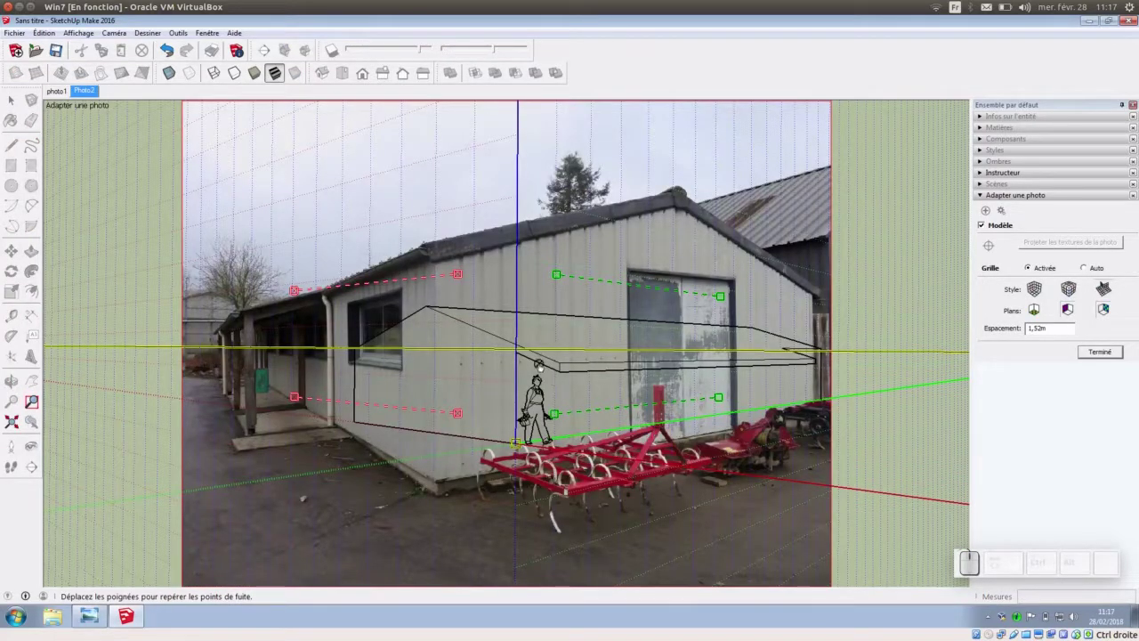
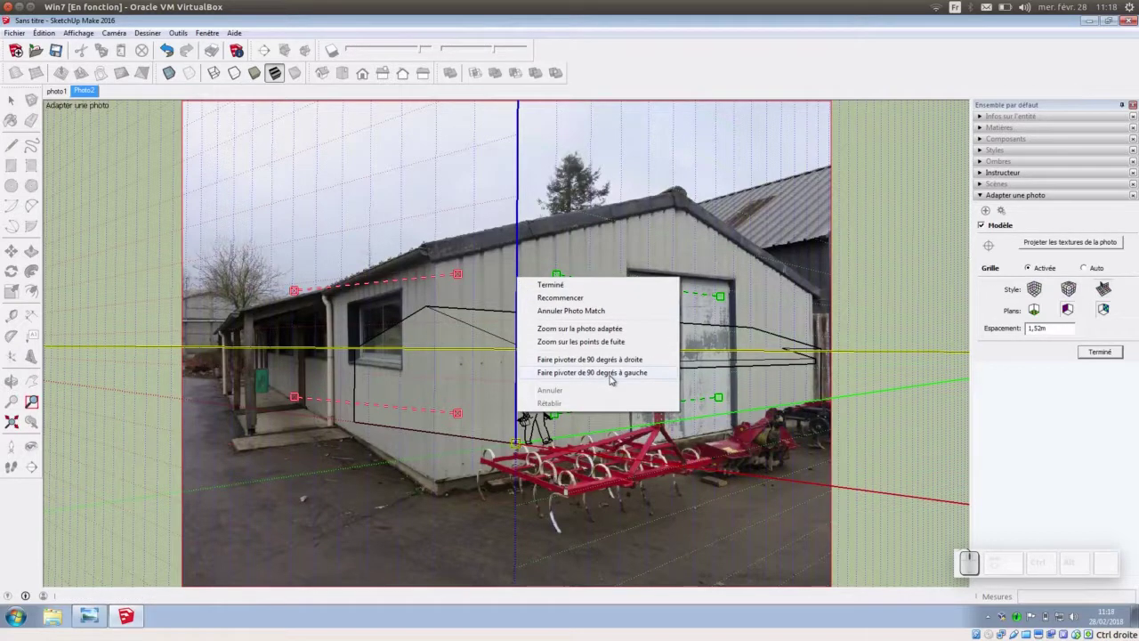
- Rotate the Photo2 matching axes 90 degrees so red and green bars swap
left_click(614, 382)
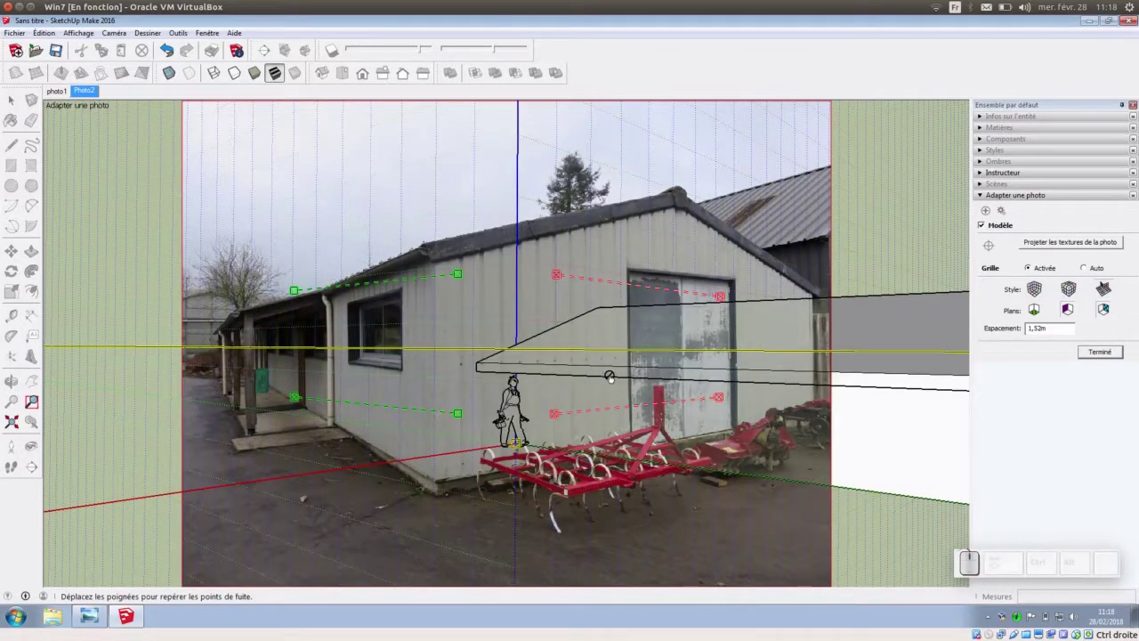
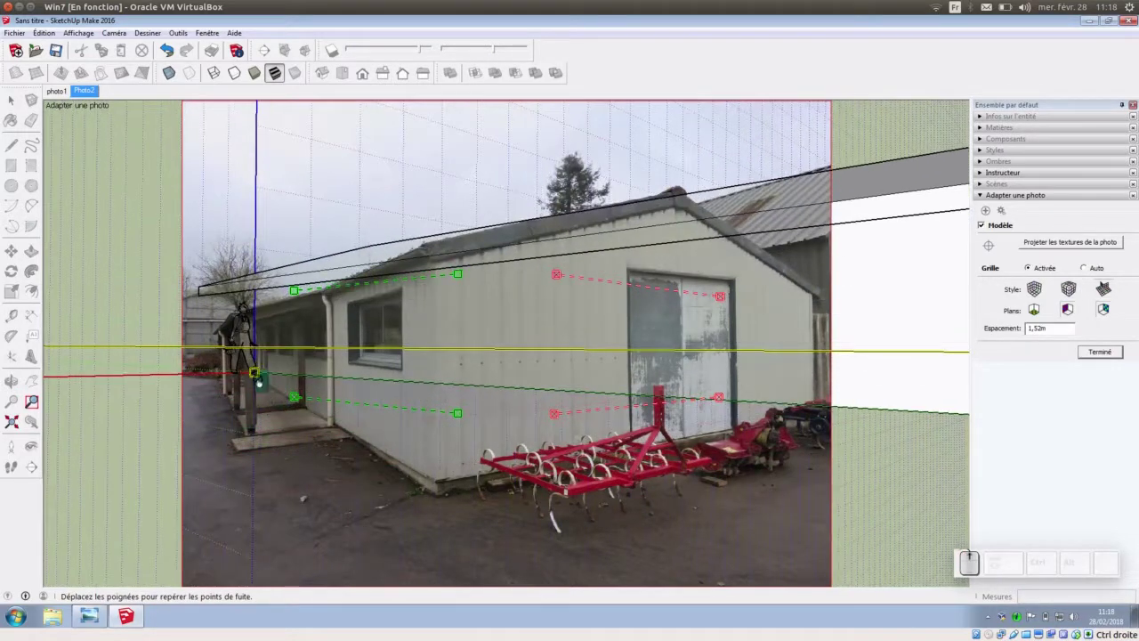
- Align the green bars with the long wall's window lower edge and eave
scroll("down", 3)
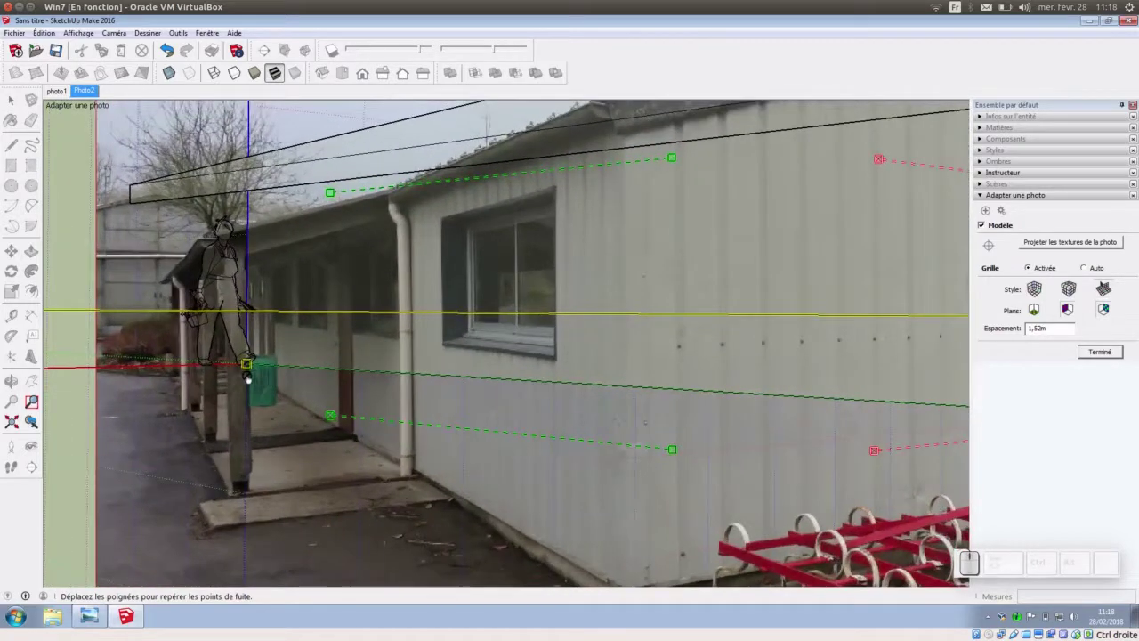
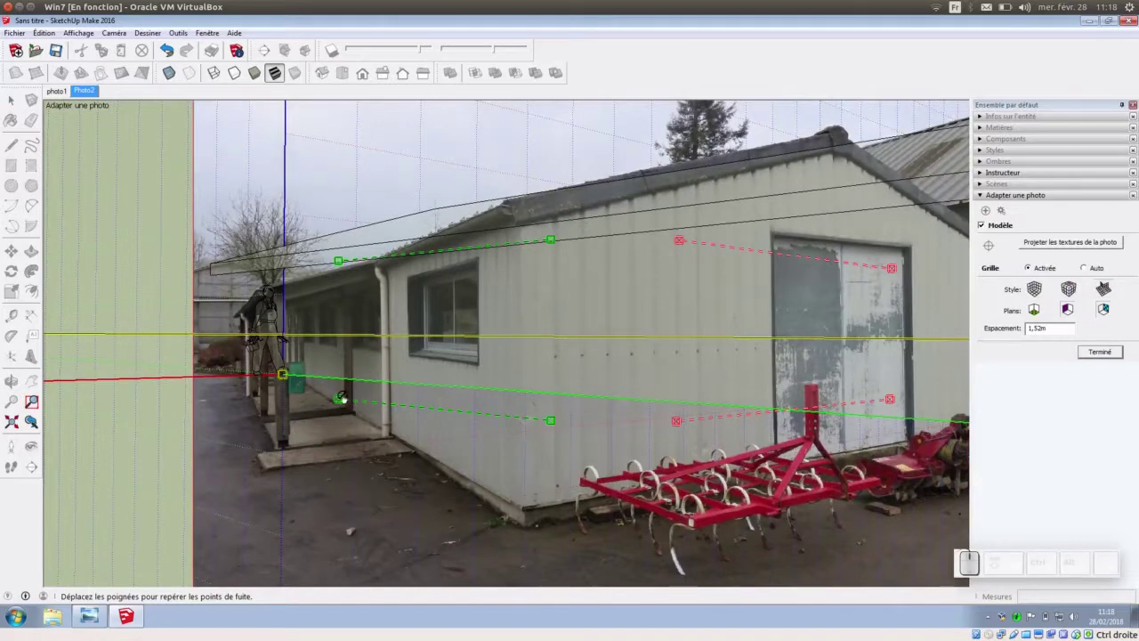
left_click_drag(342, 397, 554, 377)
left_click_drag(558, 419, 512, 368)
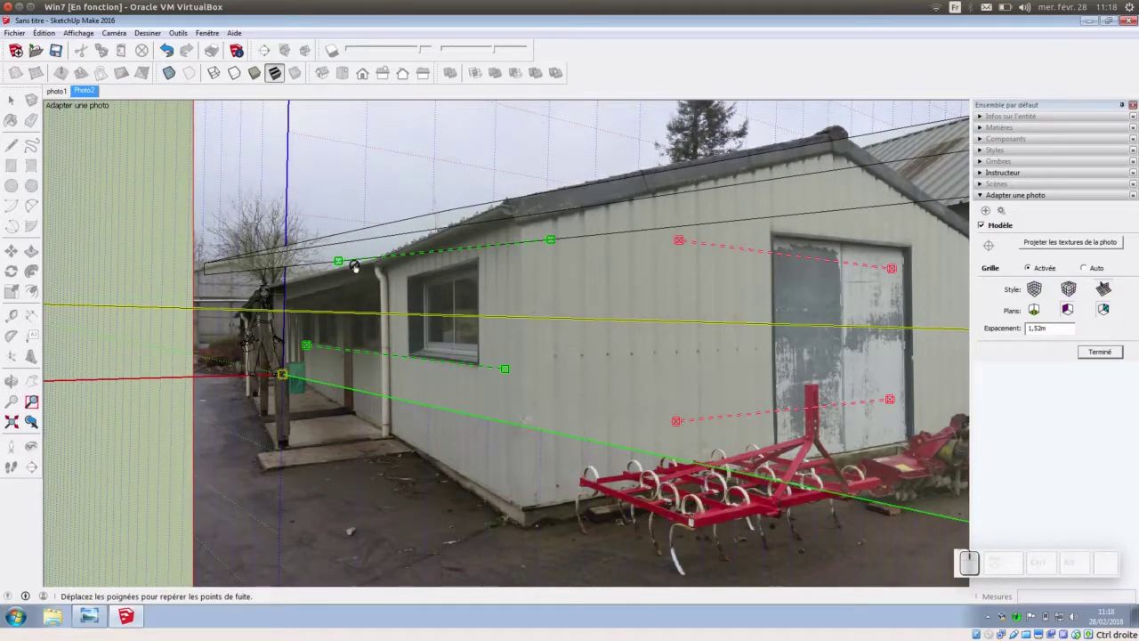
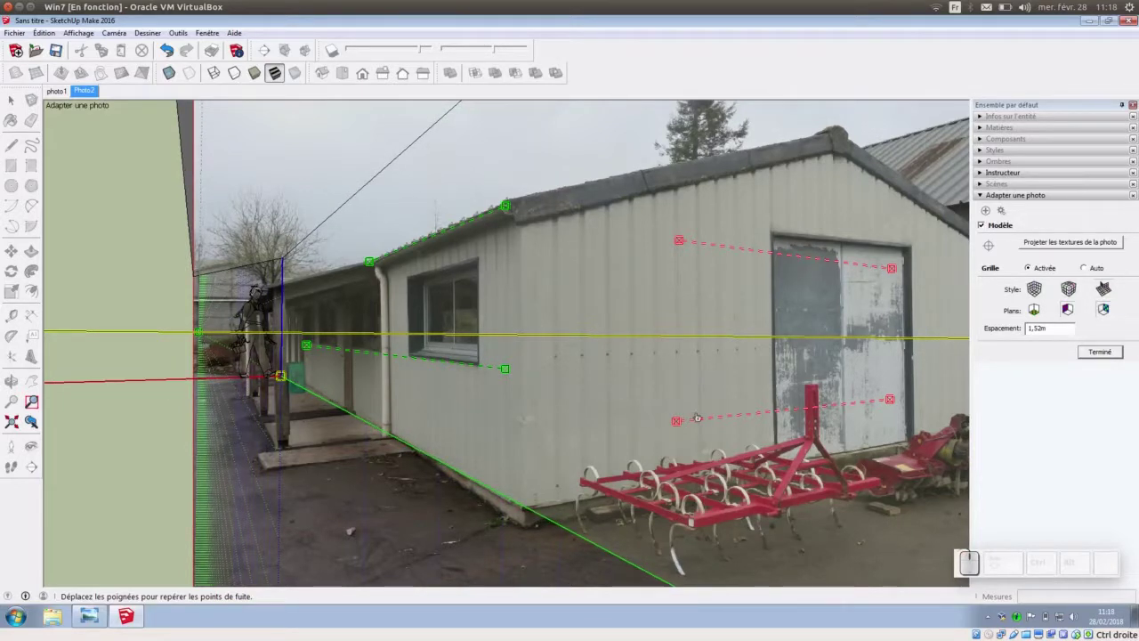
- Align the upper red bar with the gable door's top edge
left_click_drag(896, 267, 792, 261)
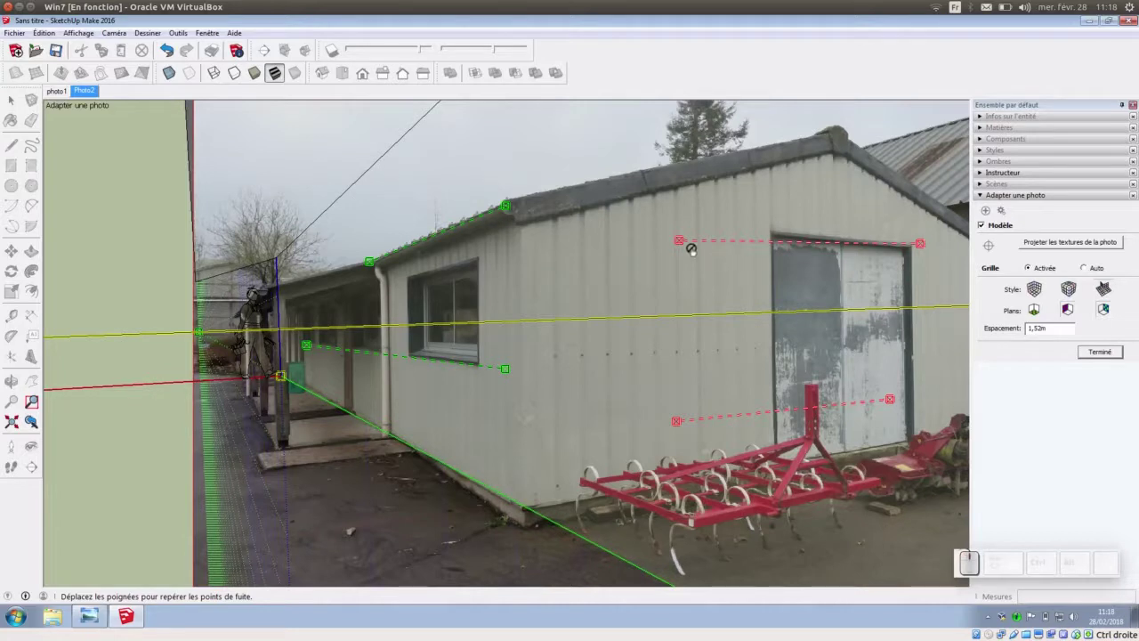
left_click_drag(686, 248, 704, 244)
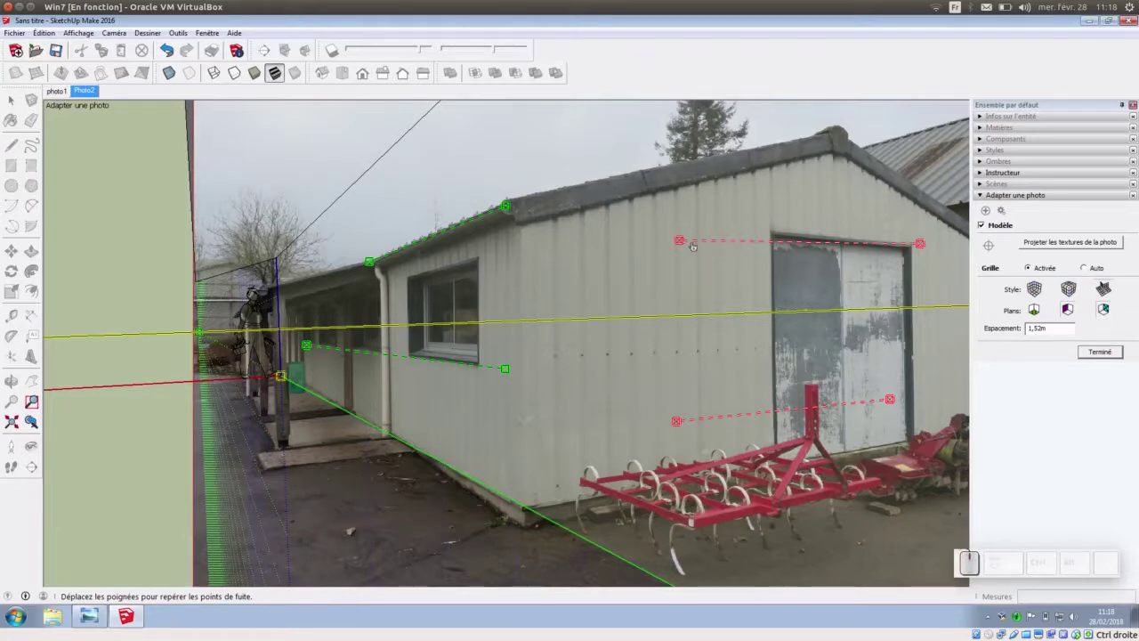
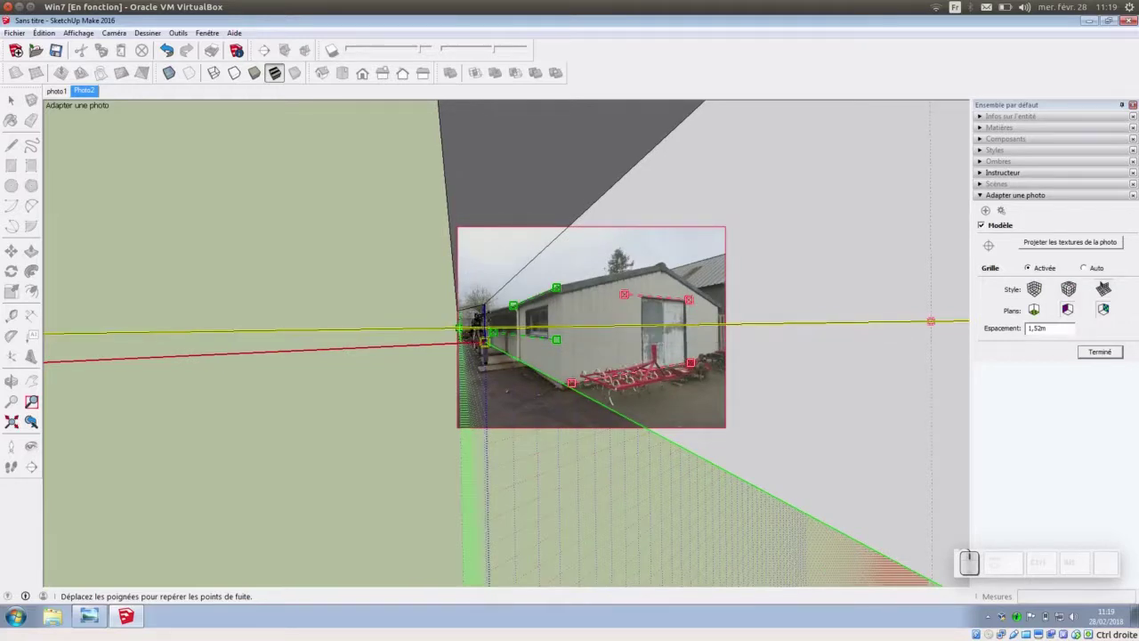
- Zoom out to fit the lower red bar along the gable base, then zoom back in
scroll("down", 3)
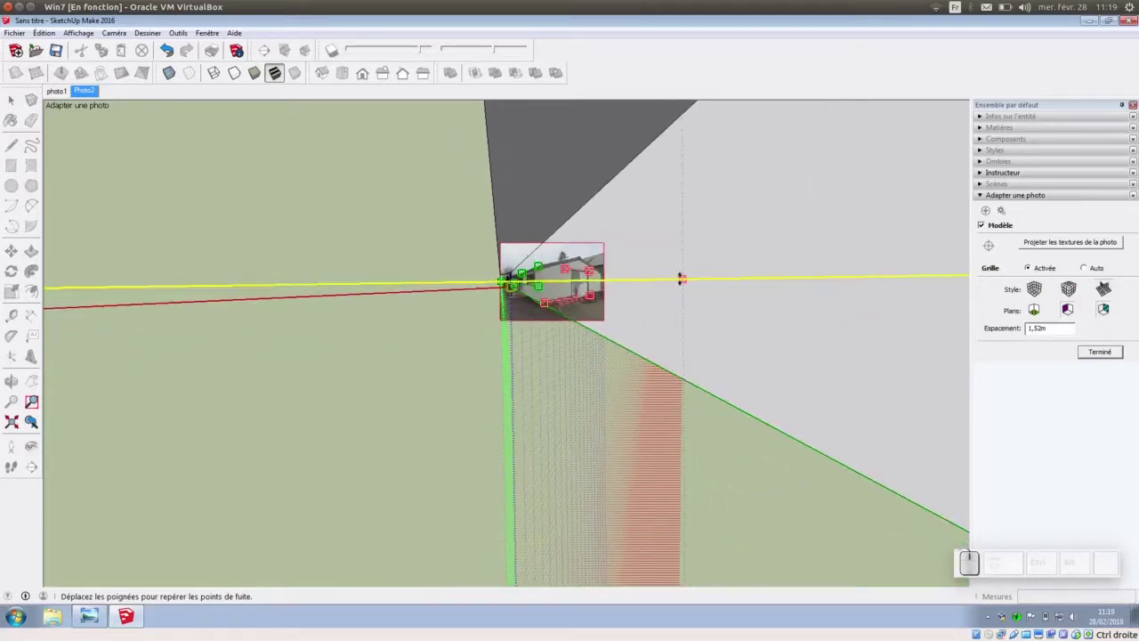
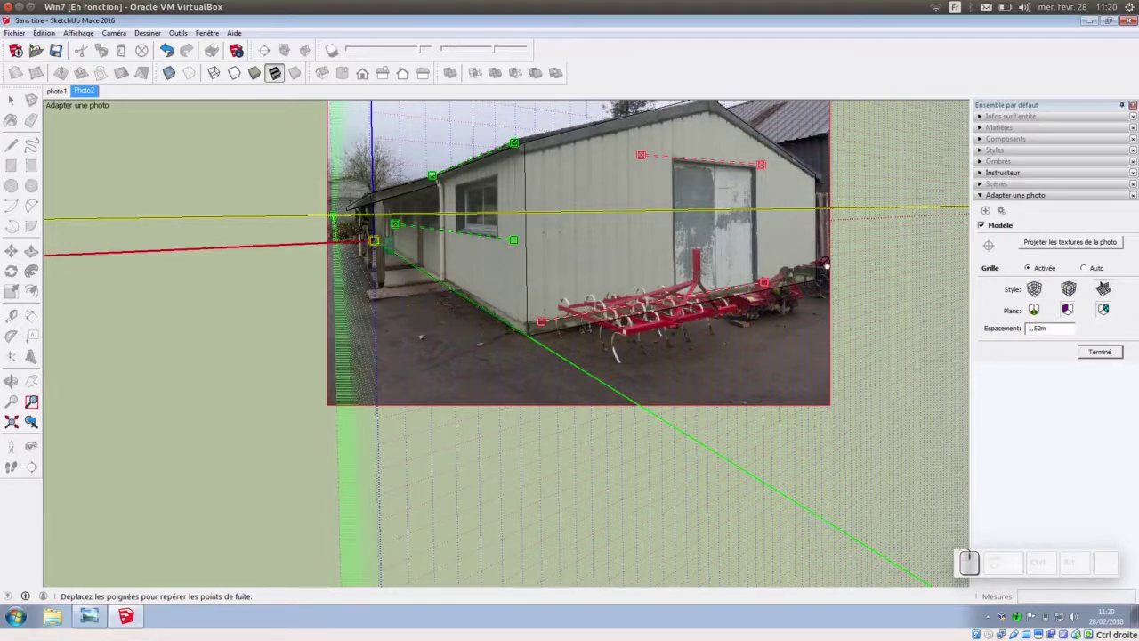
scroll("up", 3)
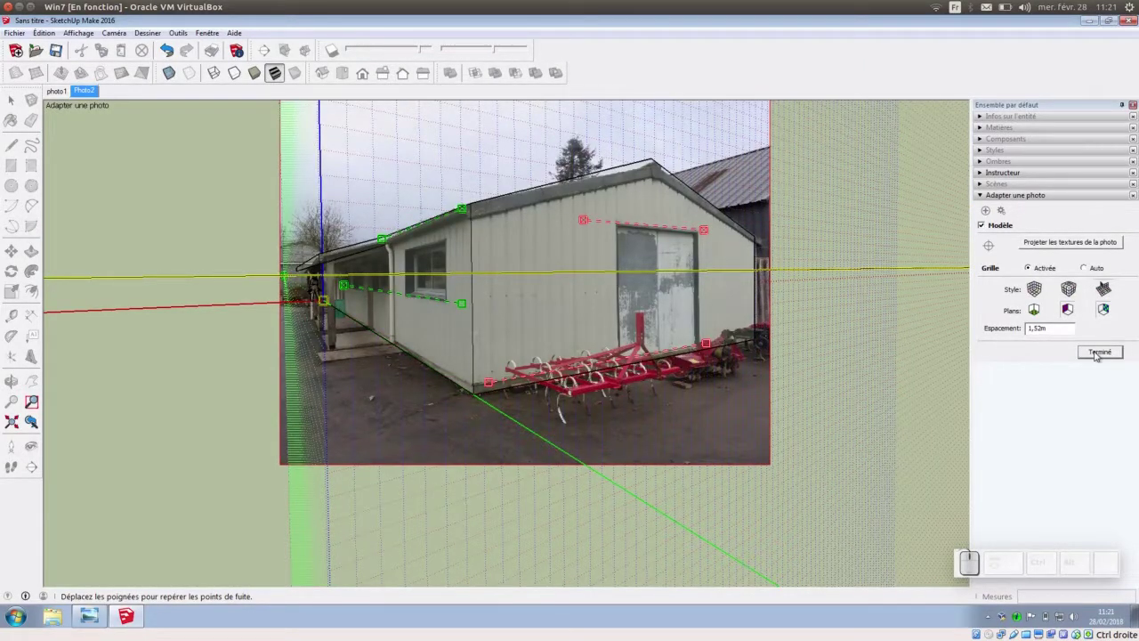
- Finish the Photo2 match and start a new photo match using Photo3.jpg
left_click(1098, 358)
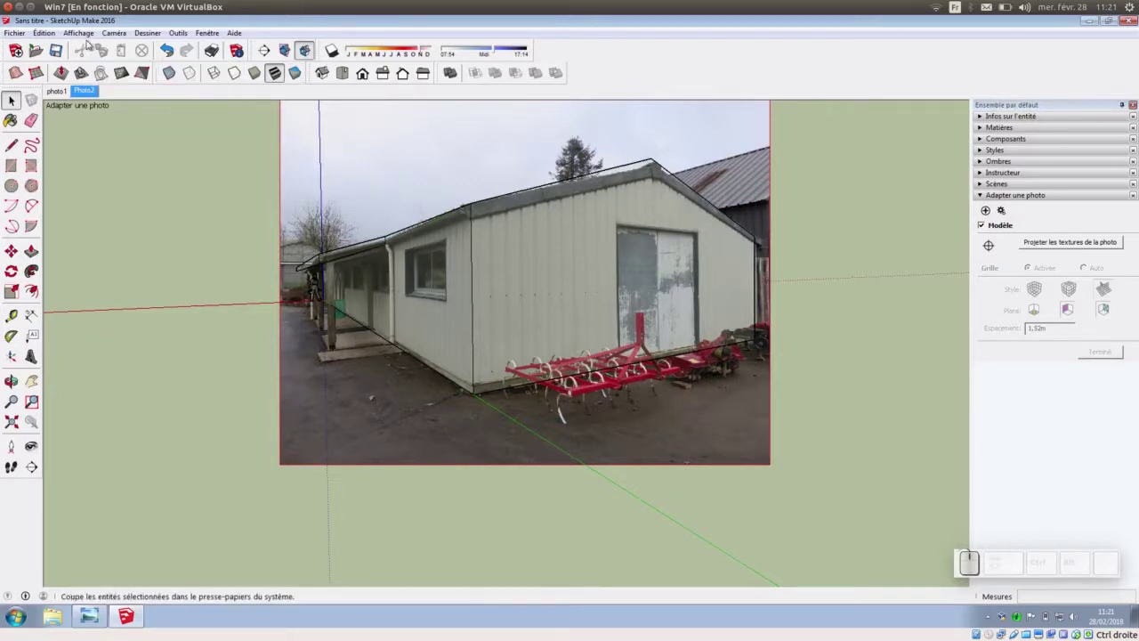
left_click(77, 38)
left_click(61, 46)
left_click(708, 262)
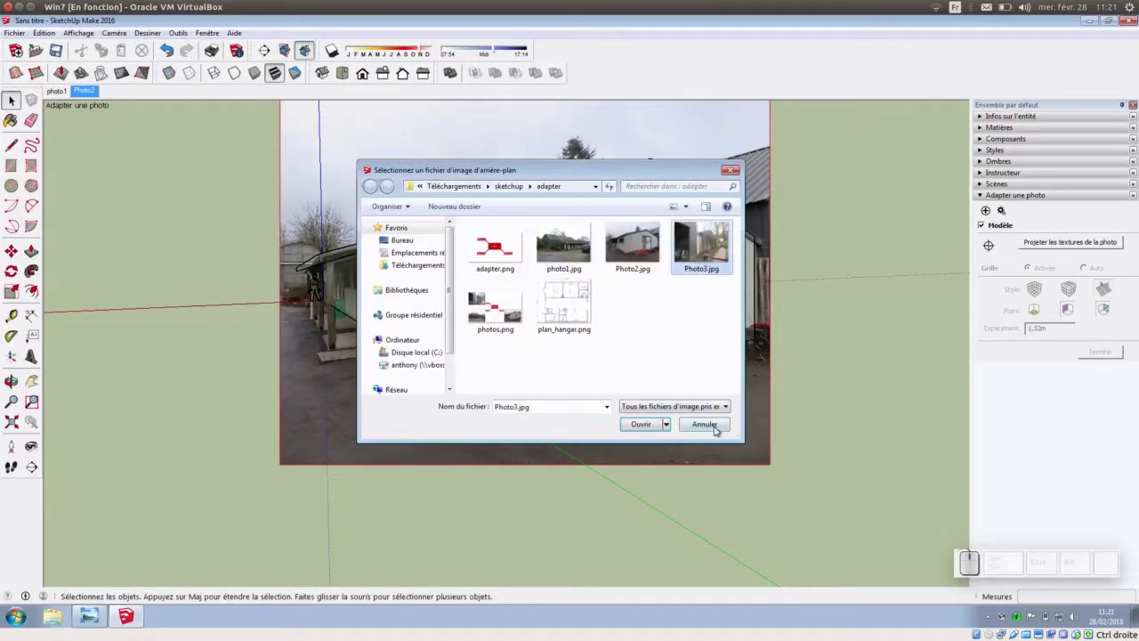
left_click(652, 429)
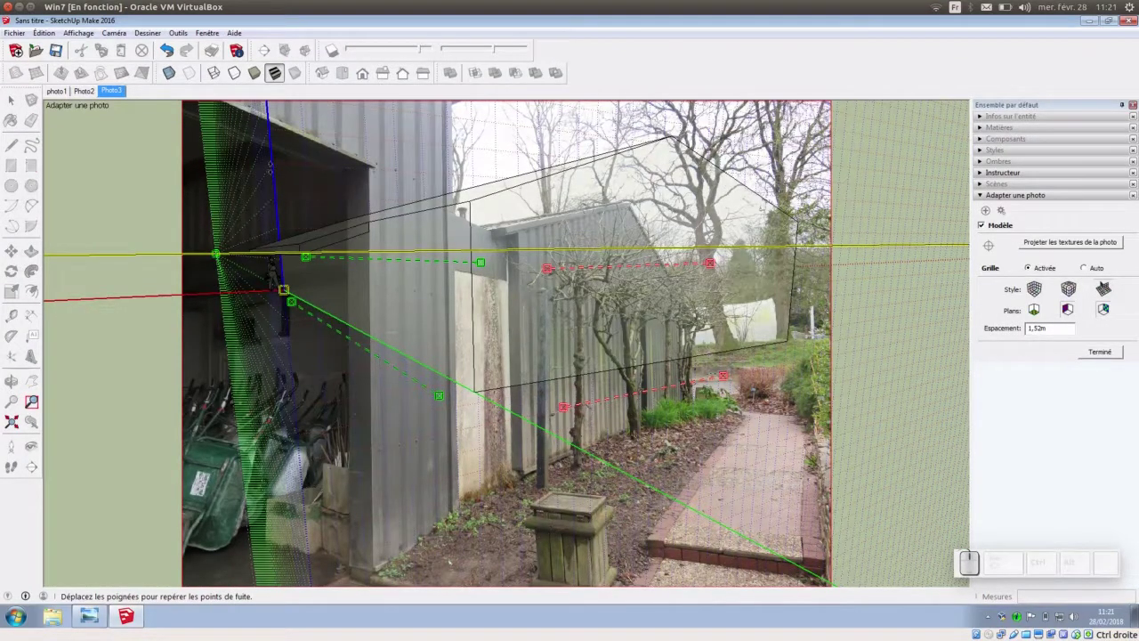
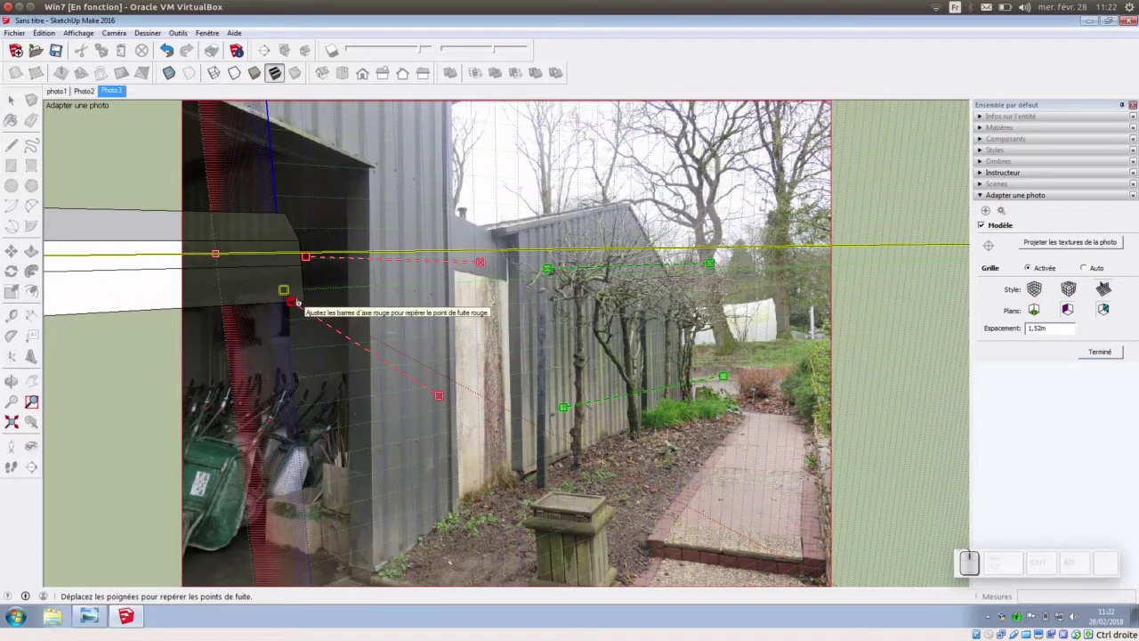
- Rotate the Photo3 matching axes 90 degrees to swap the red and green directions
right_click(298, 71)
left_click(299, 70)
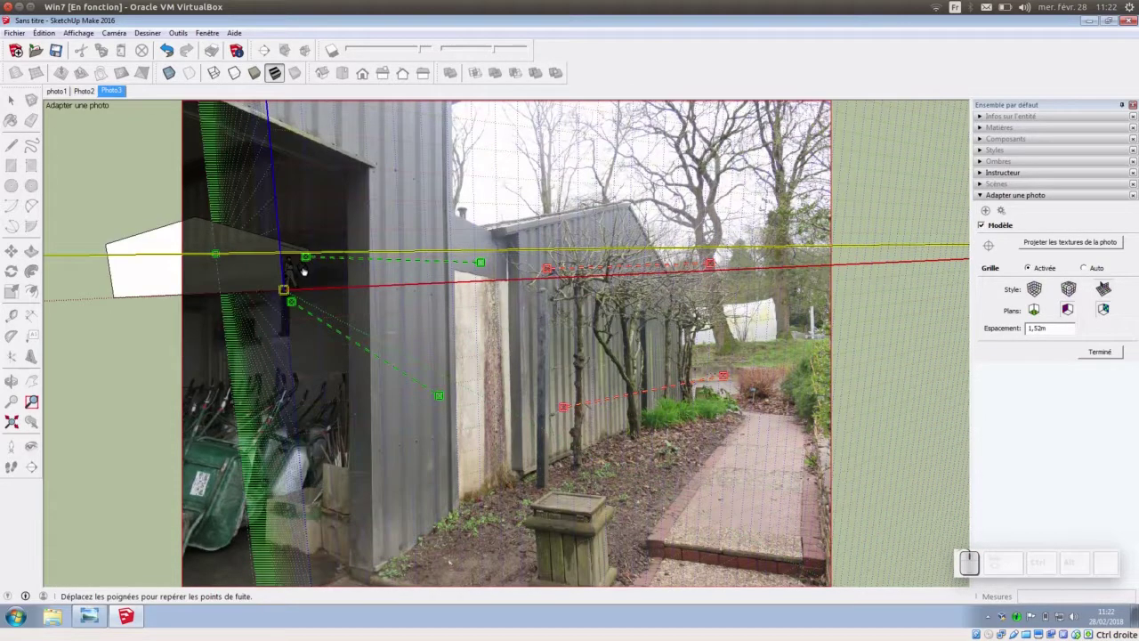
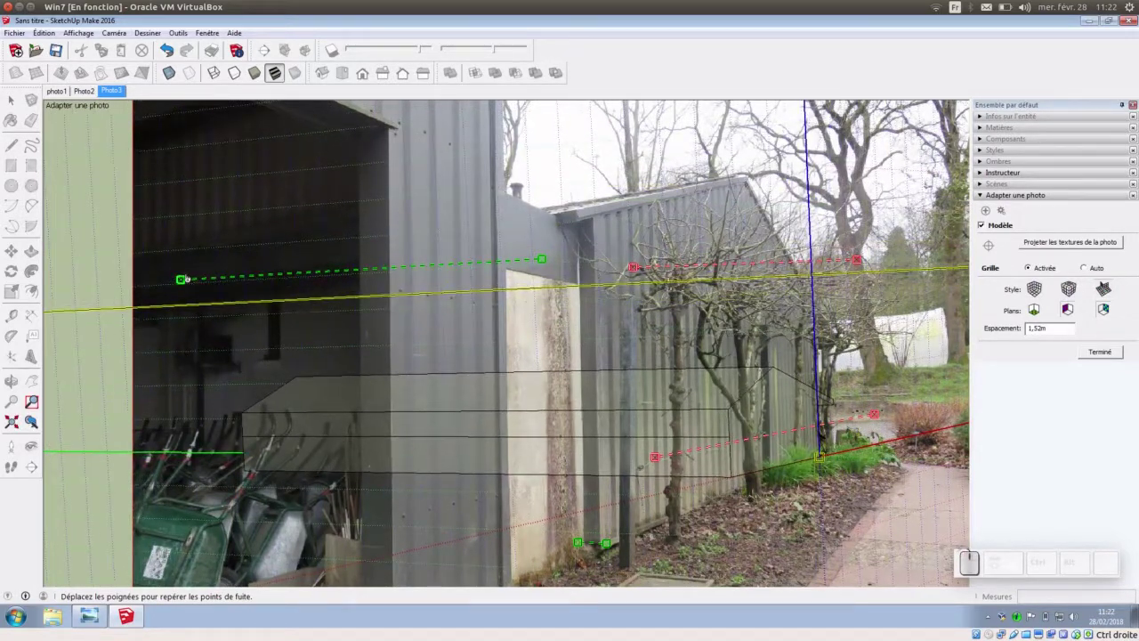
- Tilt the green bar to follow the open shed's edge at both ends
left_click_drag(856, 221, 840, 193)
left_click_drag(840, 193, 855, 222)
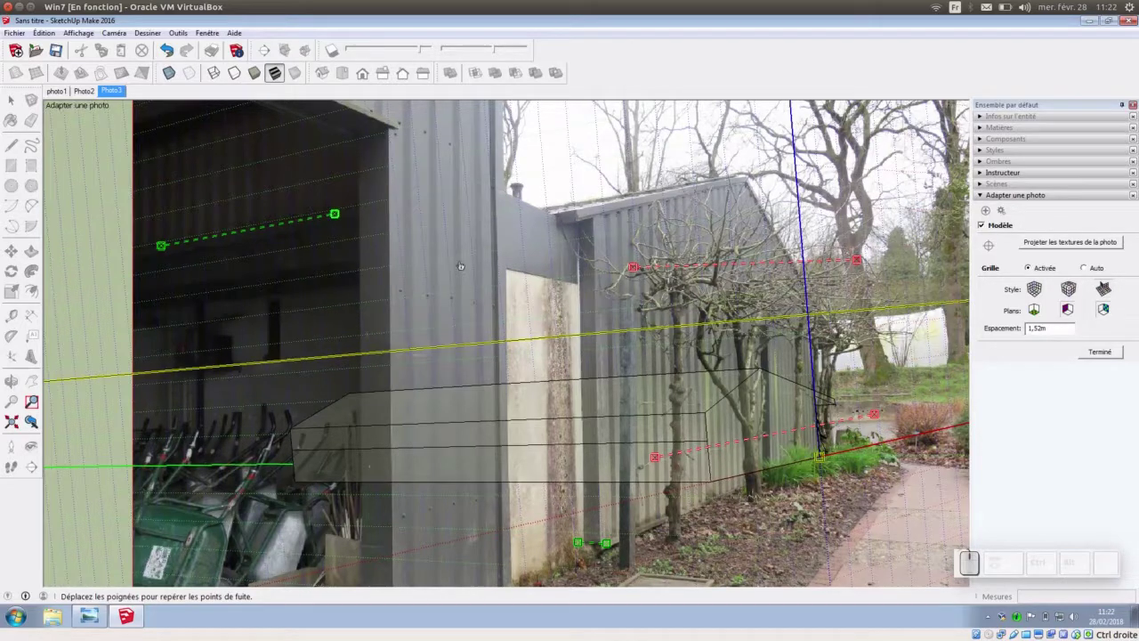
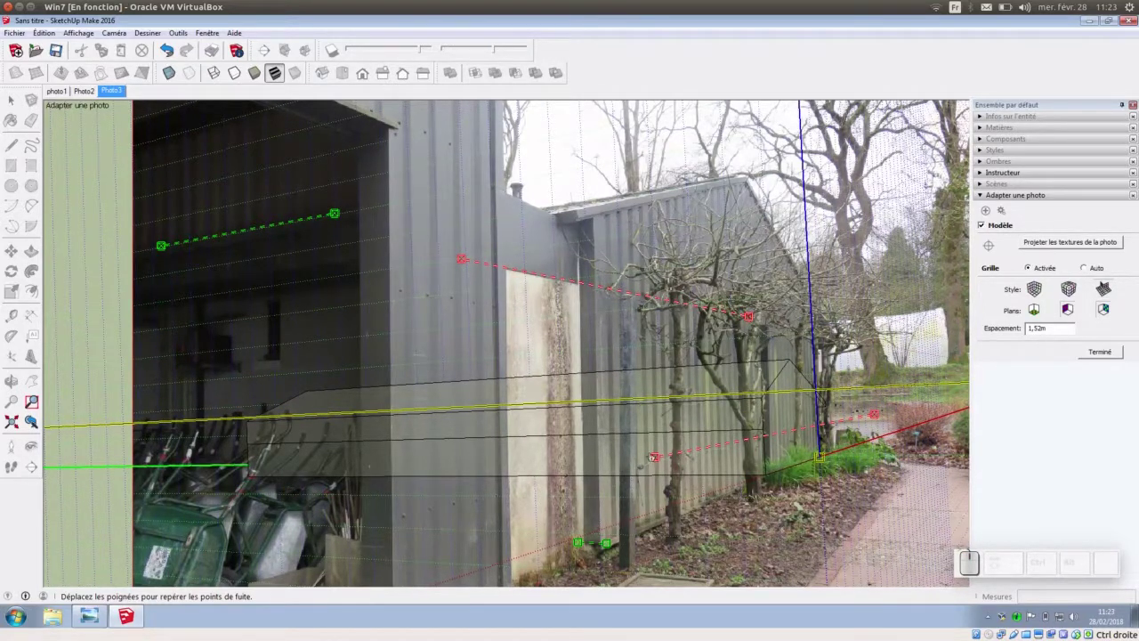
- Align the red bars with the shed's roofline and base, then finish the Photo3 match
left_click_drag(860, 415, 860, 416)
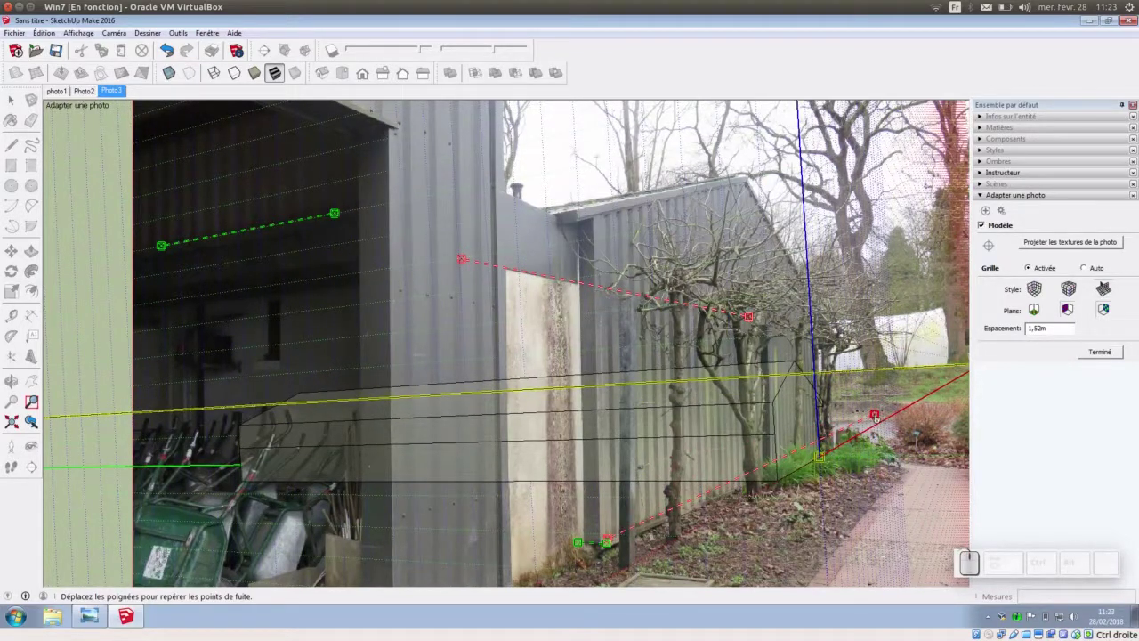
left_click_drag(874, 416, 844, 424)
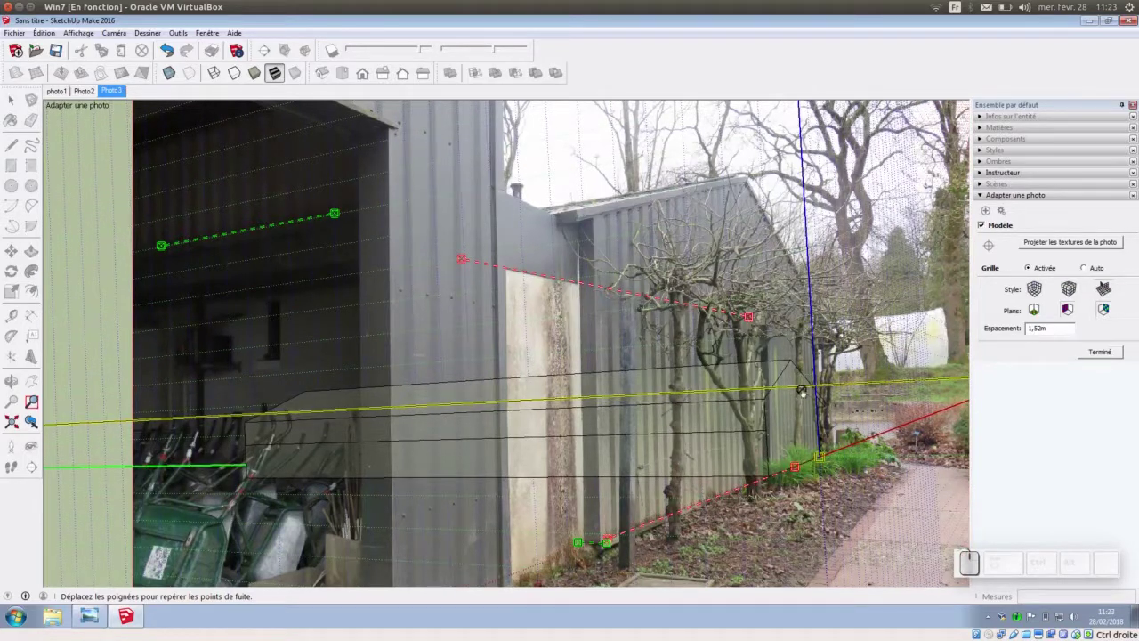
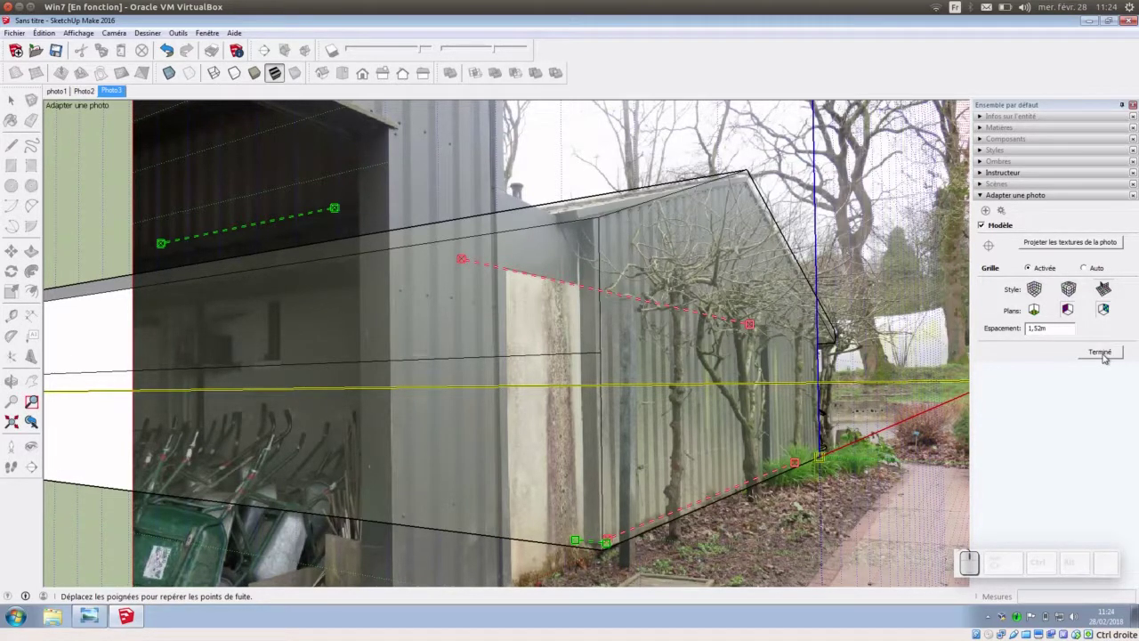
left_click(1105, 356)
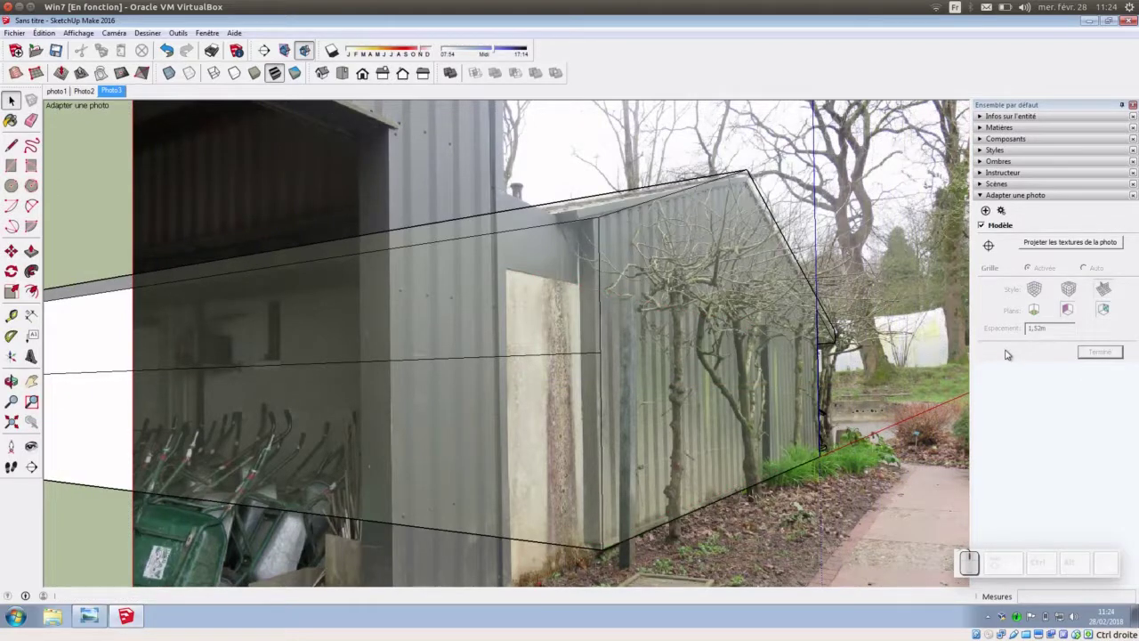